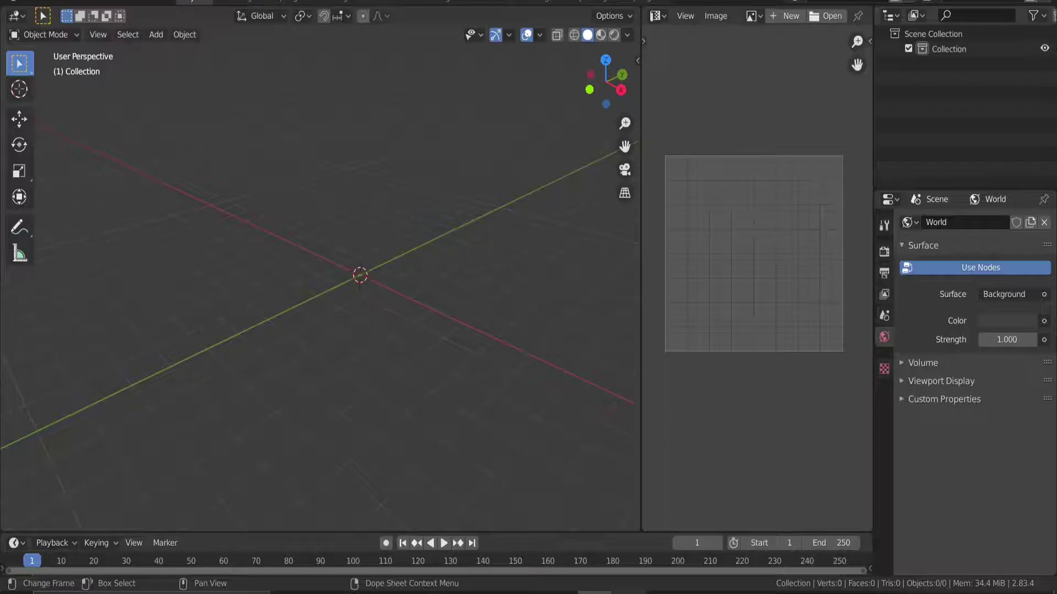
# Orbit and zoom the empty scene to frame the origin before adding geometry
pyautogui.middleClick(462, 250)
pyautogui.middleClick(410, 280)
pyautogui.middleClick(405, 288)
pyautogui.middleClick(412, 276)
pyautogui.middleClick(429, 262)
pyautogui.middleClick(434, 284)
pyautogui.middleClick(421, 288)
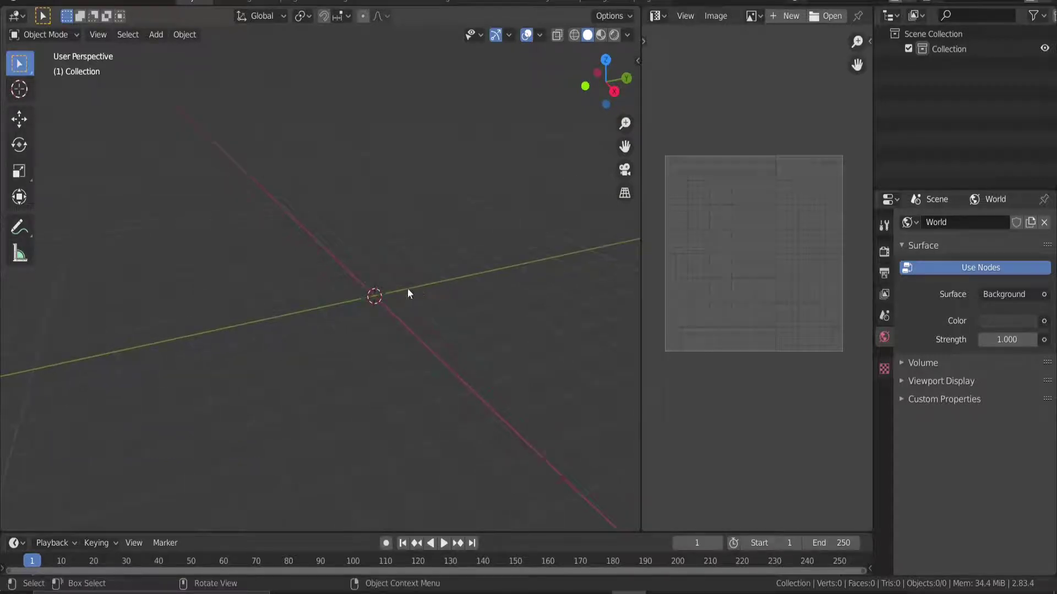
pyautogui.middleClick(458, 289)
pyautogui.scroll(-3)
pyautogui.middleClick(435, 306)
pyautogui.middleClick(440, 329)
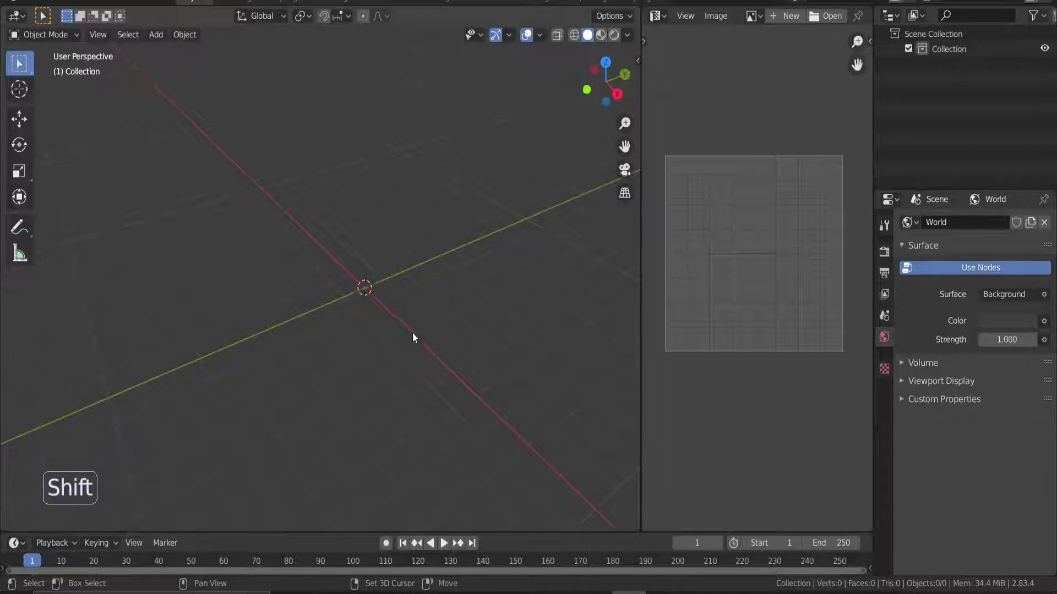
# Add a plane at the origin and begin stretching it into a long strip along Y
pyautogui.press('shift+a')
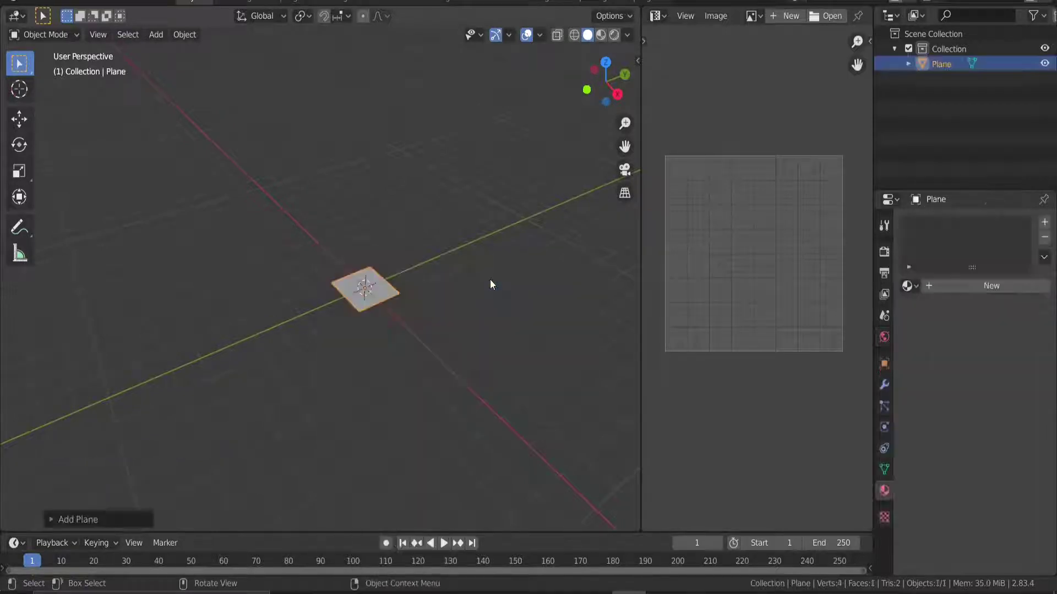
pyautogui.scroll(3)
pyautogui.middleClick(456, 295)
pyautogui.press('s')
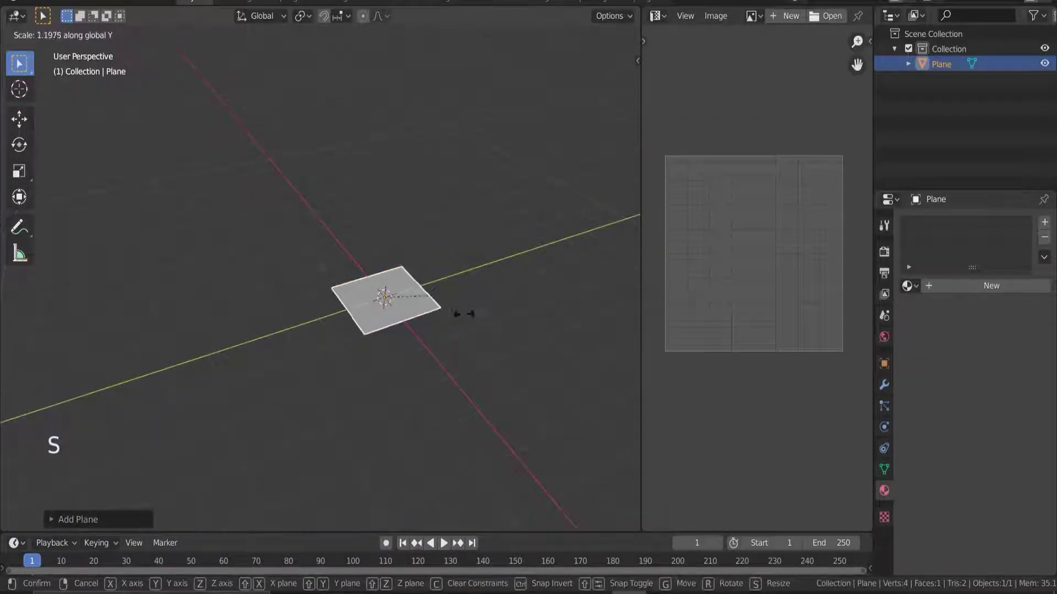
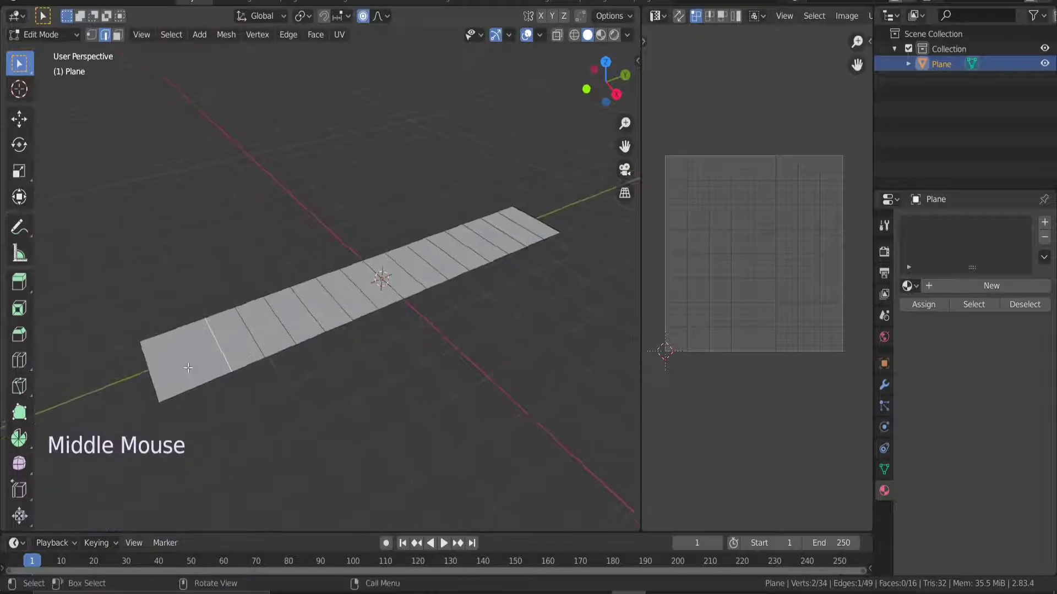
# Loop-cut the strip into segments and shift vertices sideways into a zigzag
pyautogui.press('ctrl+r')
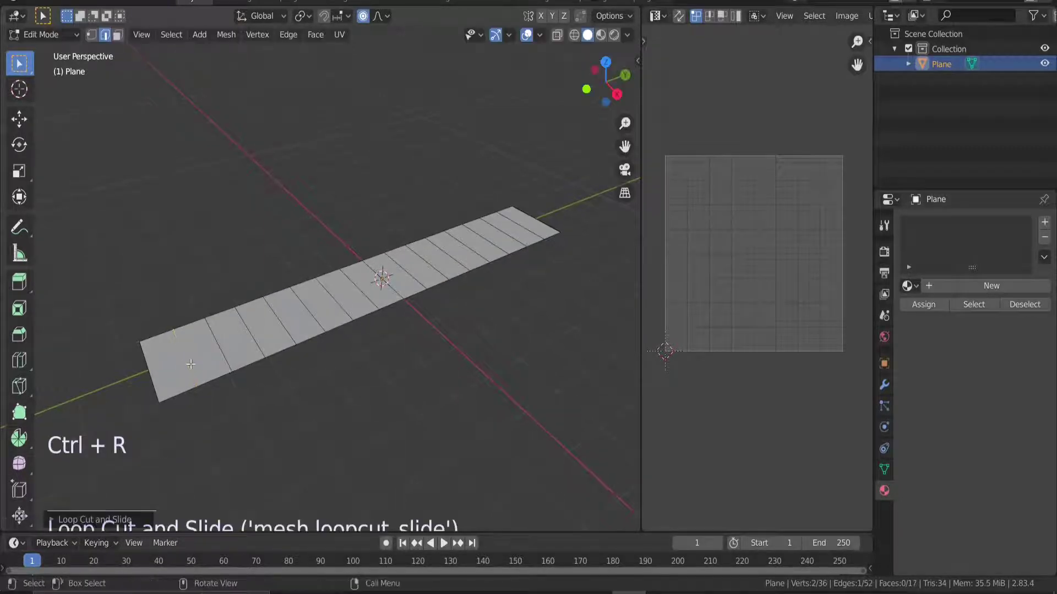
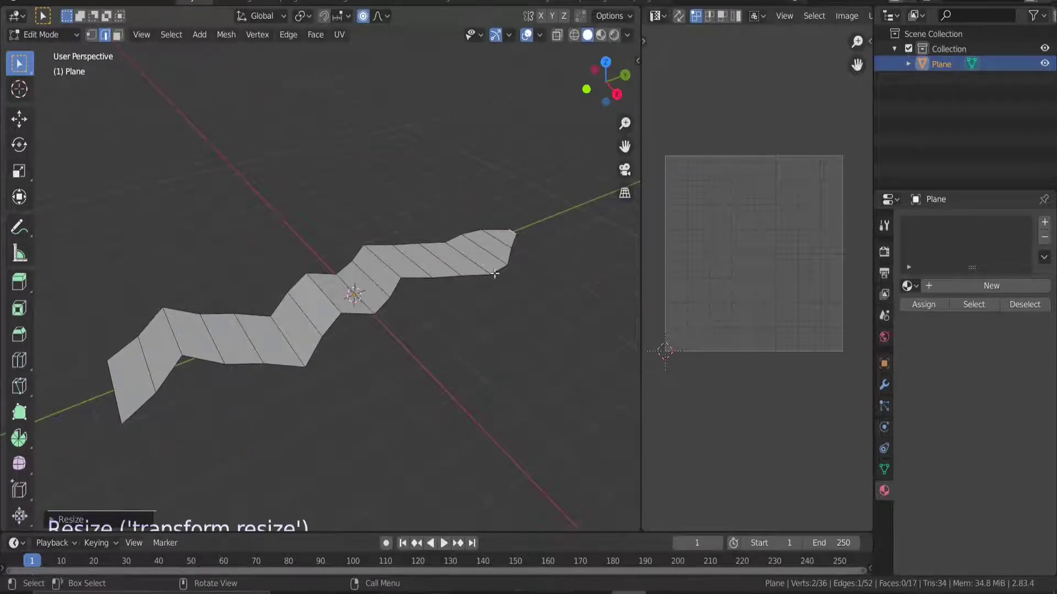
pyautogui.press('g')
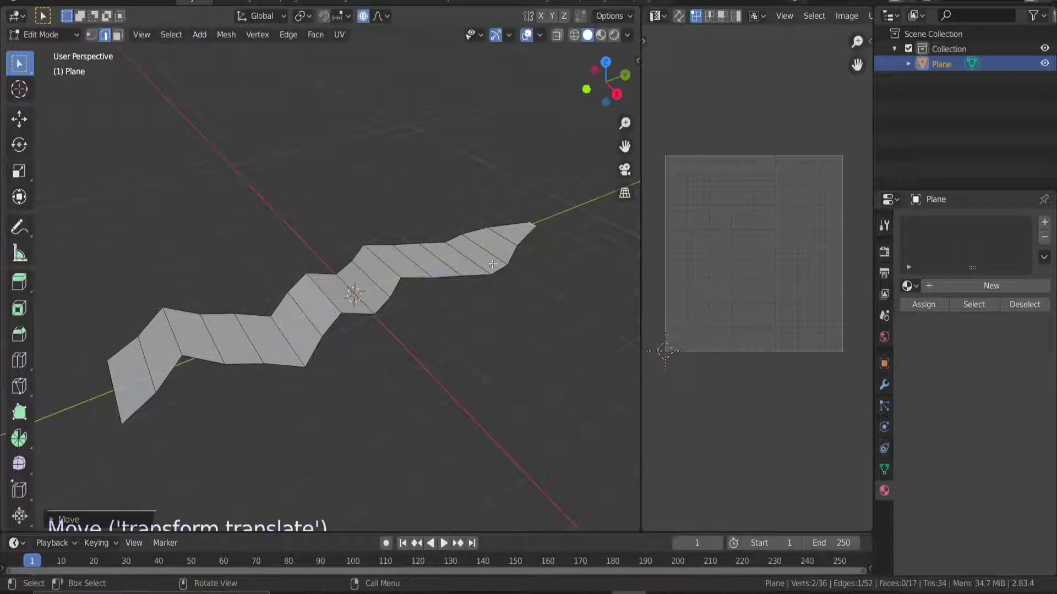
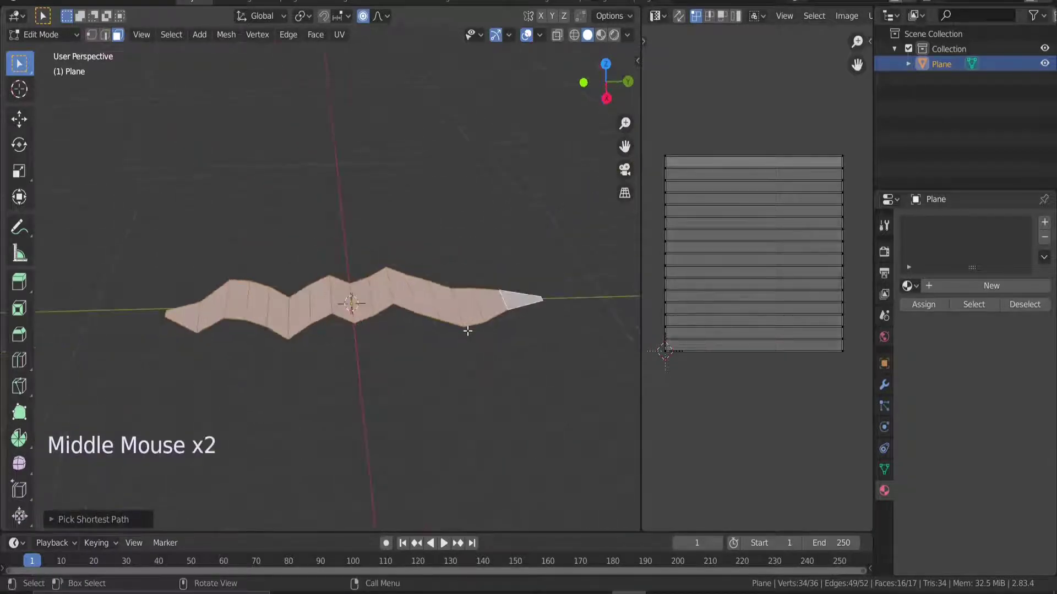
# Reset the strip's UV mapping so its faces cover the whole texture square
pyautogui.press('u')
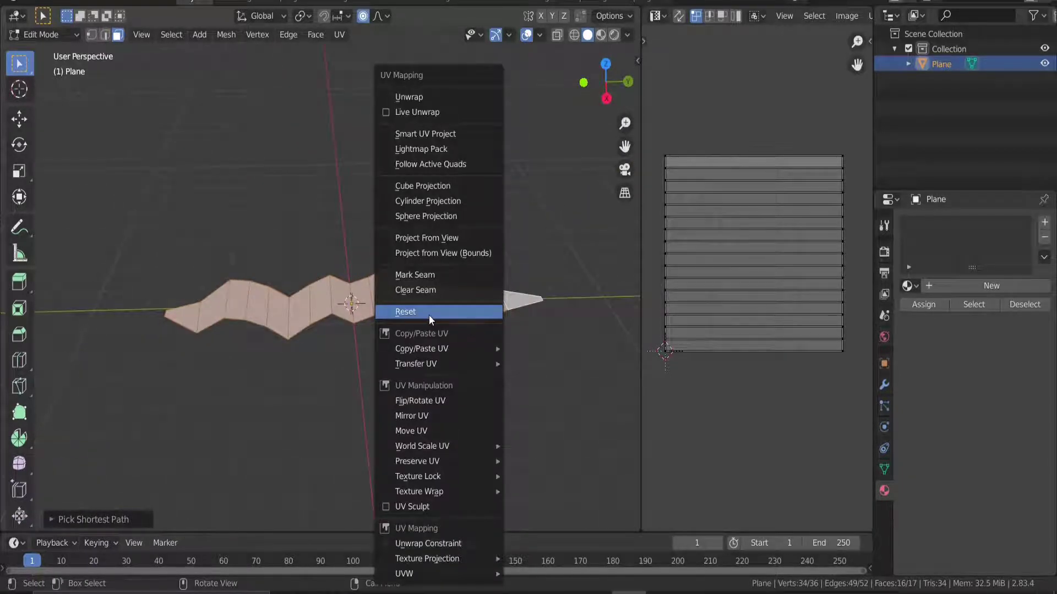
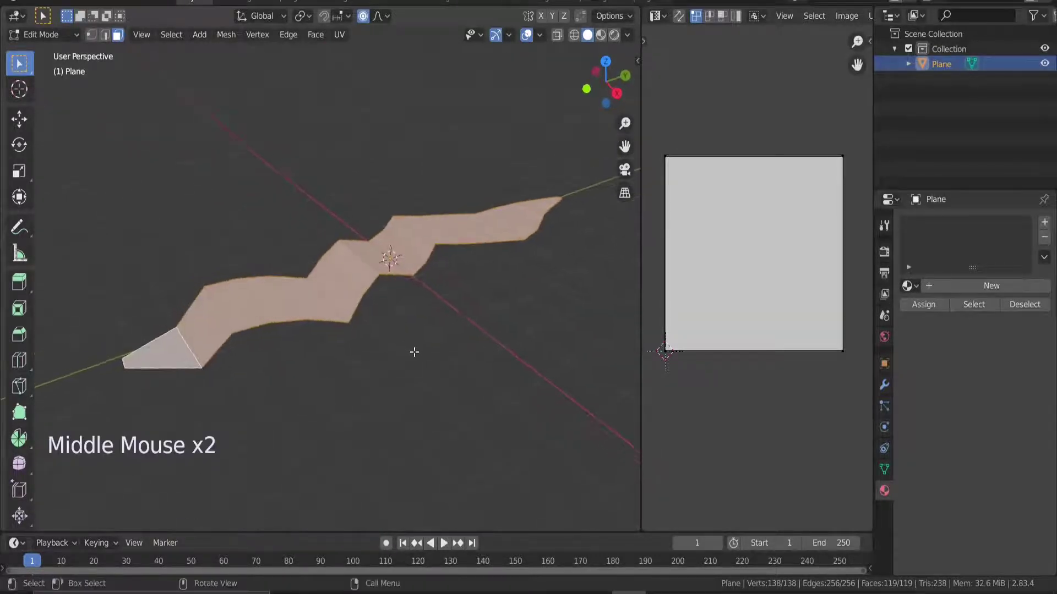
# Extrude the zigzag strip's faces downward to form a wall
pyautogui.press('e')
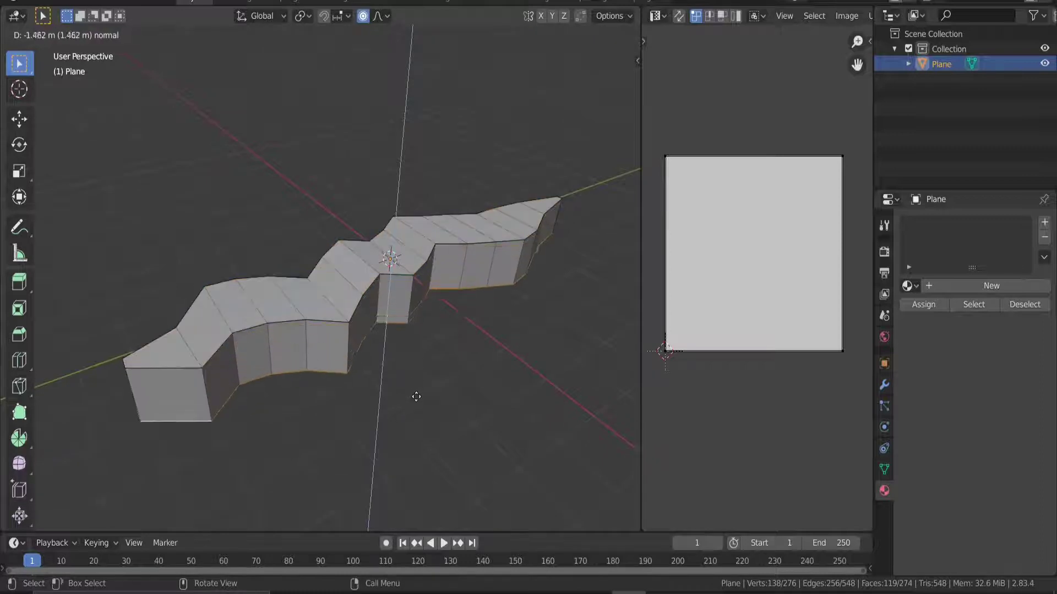
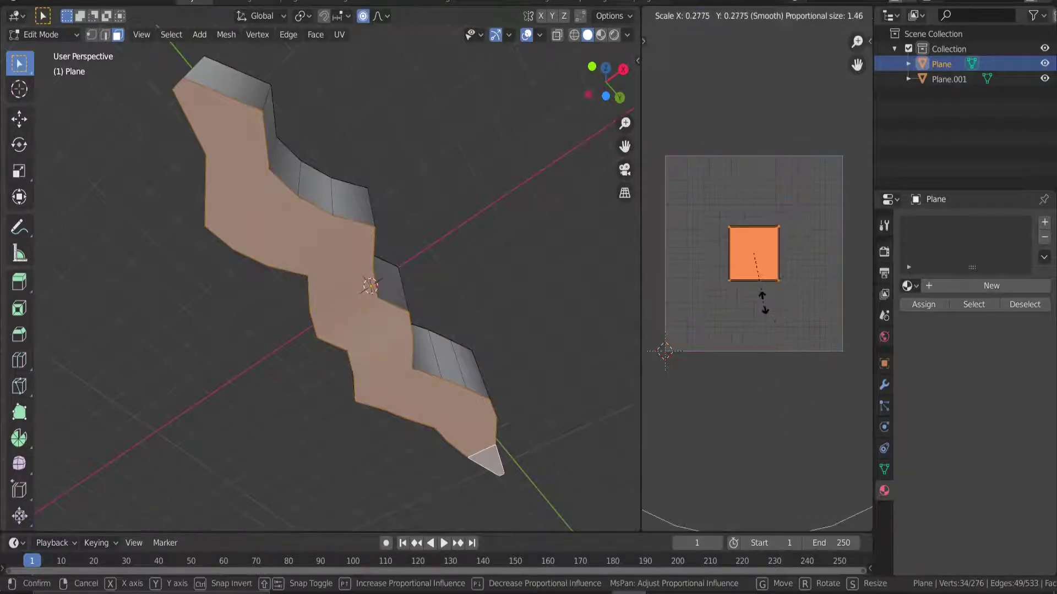
# Move the shrunken top-face UVs into a small square near the texture's top edge
pyautogui.press('g')
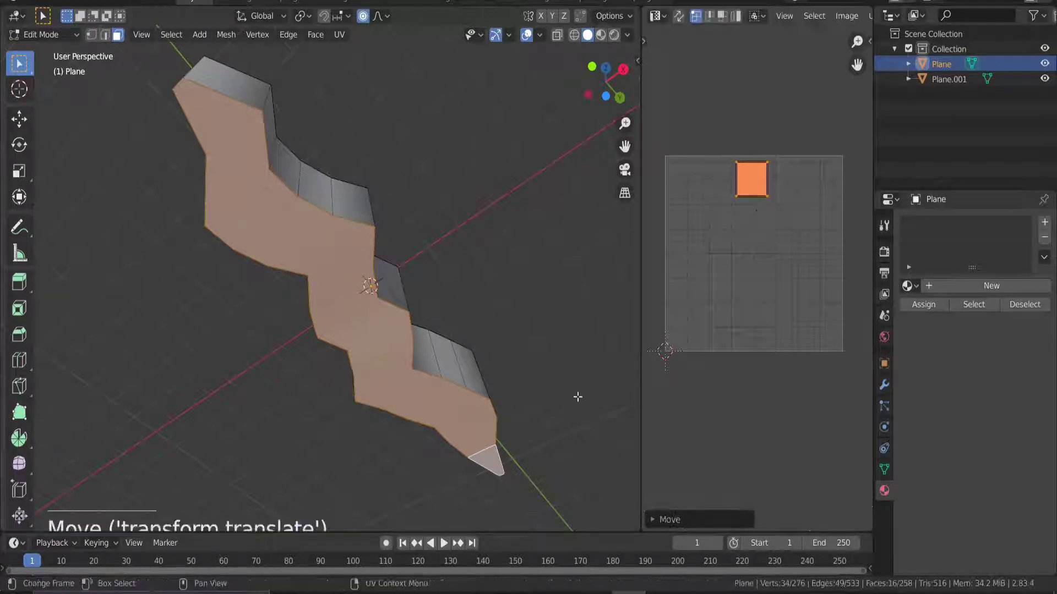